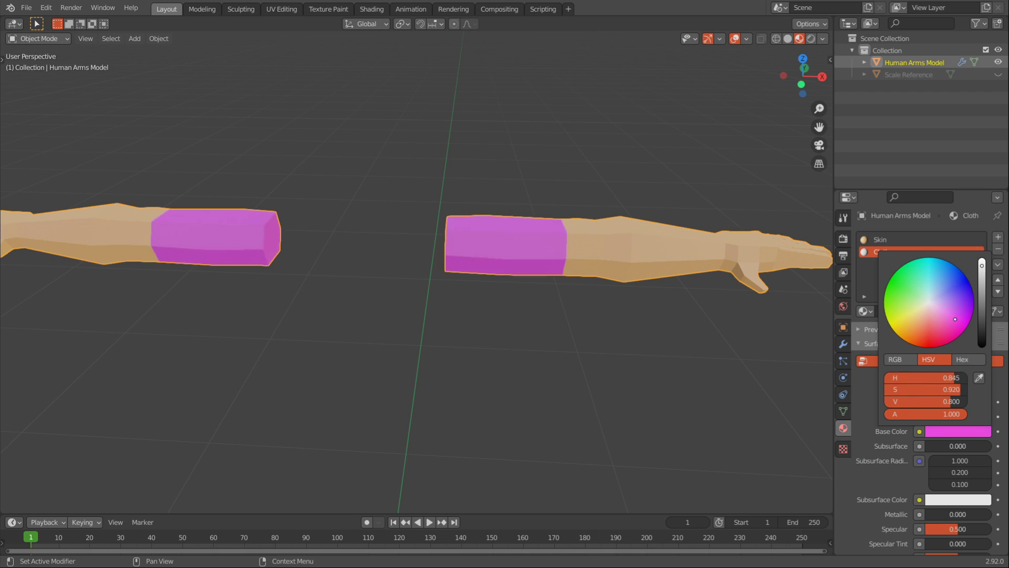
Remove the Cloth material slot so the arms keep only the Skin material.
key(Tab)
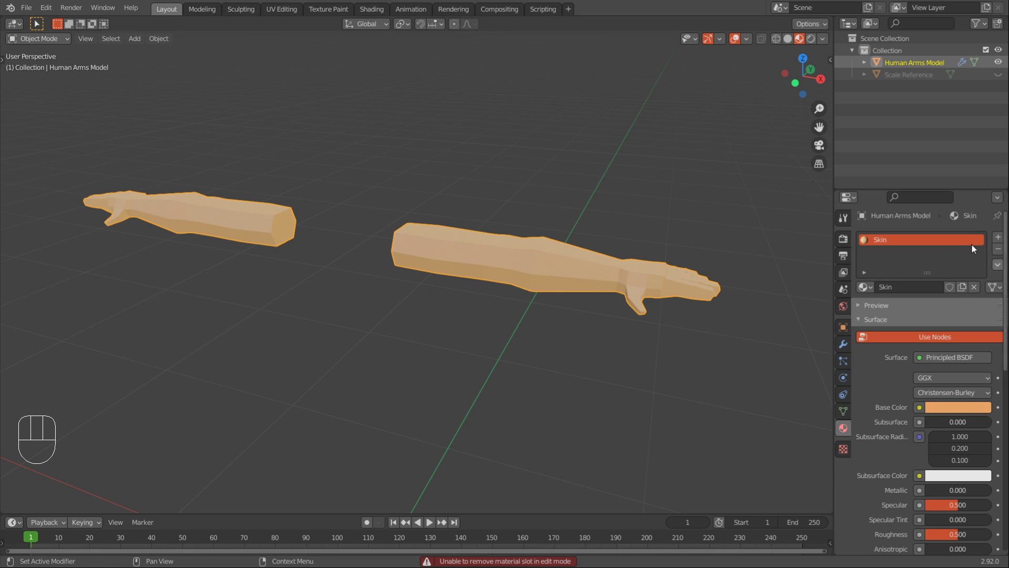
click(852, 431)
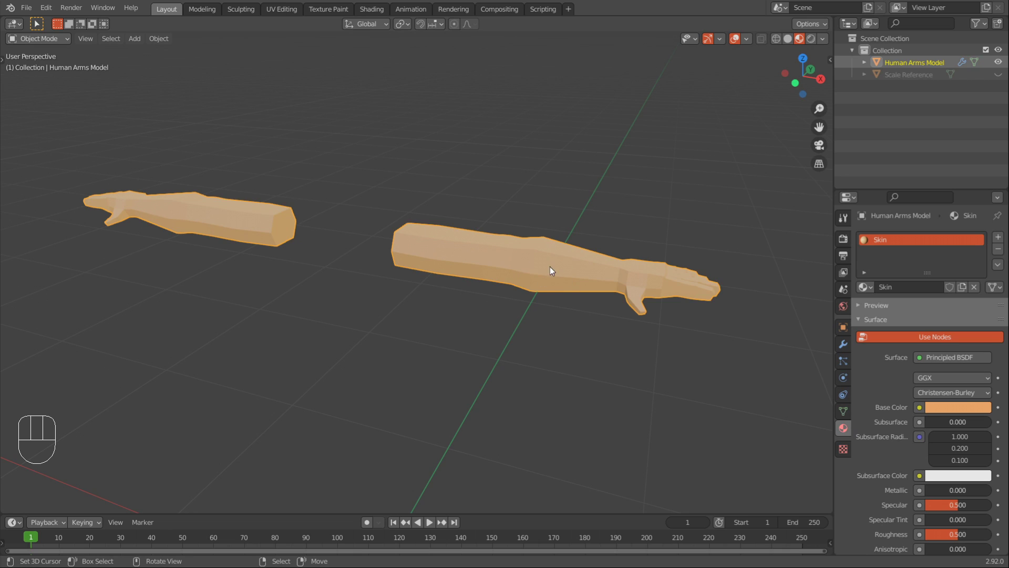